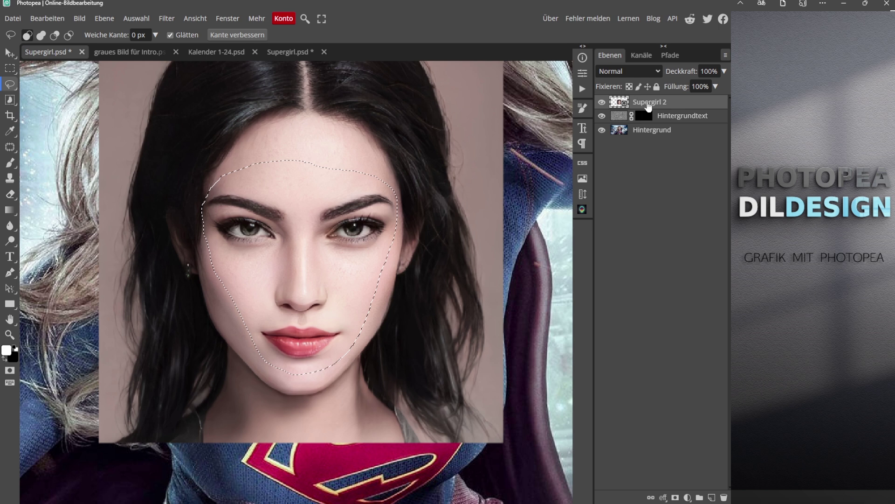
Step: Copy the selected face onto a new layer (Ctrl+J), Ebene 1, for lowering to 50% opacity
key(ctrl+j)
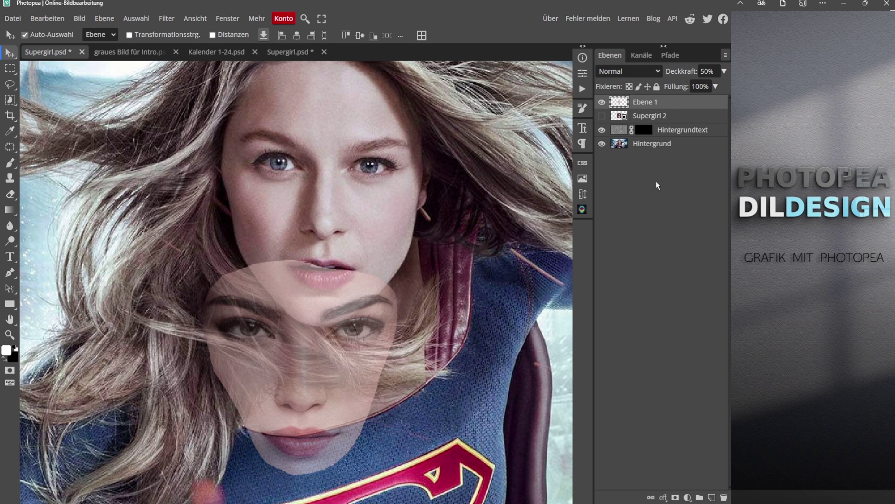
Step: Start Free Transform on Ebene 1 to scale and move the face over Supergirl's face
key(ctrl+t)
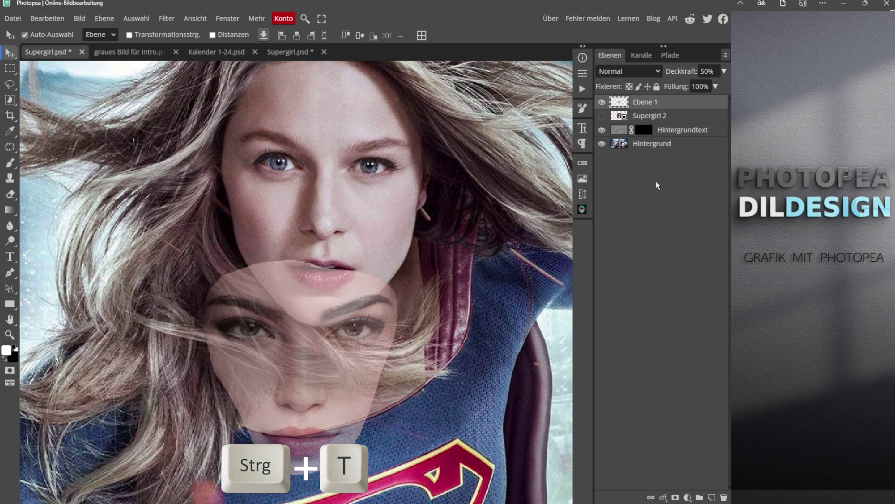
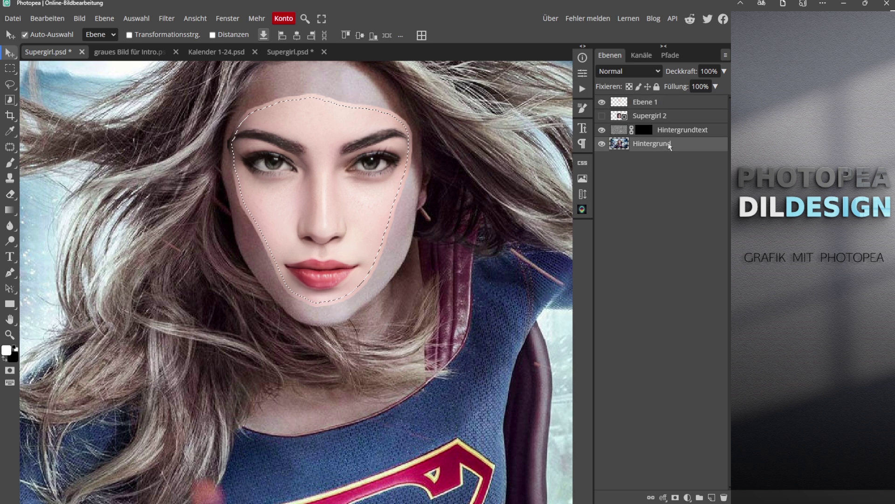
Step: Delete Supergirl's original face from Hintergrund and clear the selection outline (Ctrl+D)
key(Delete)
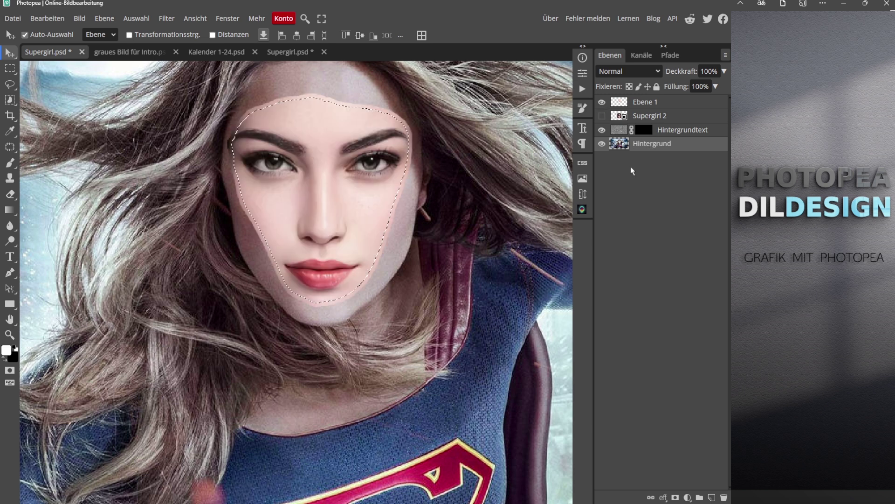
key(ctrl+d)
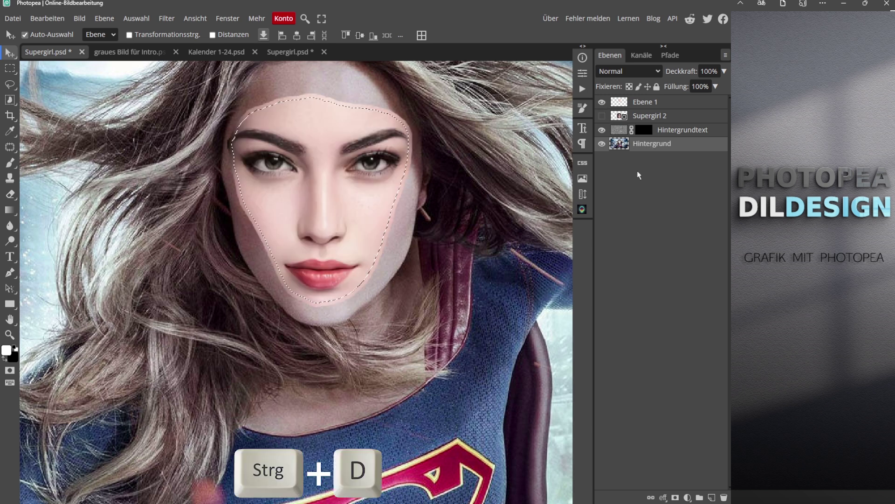